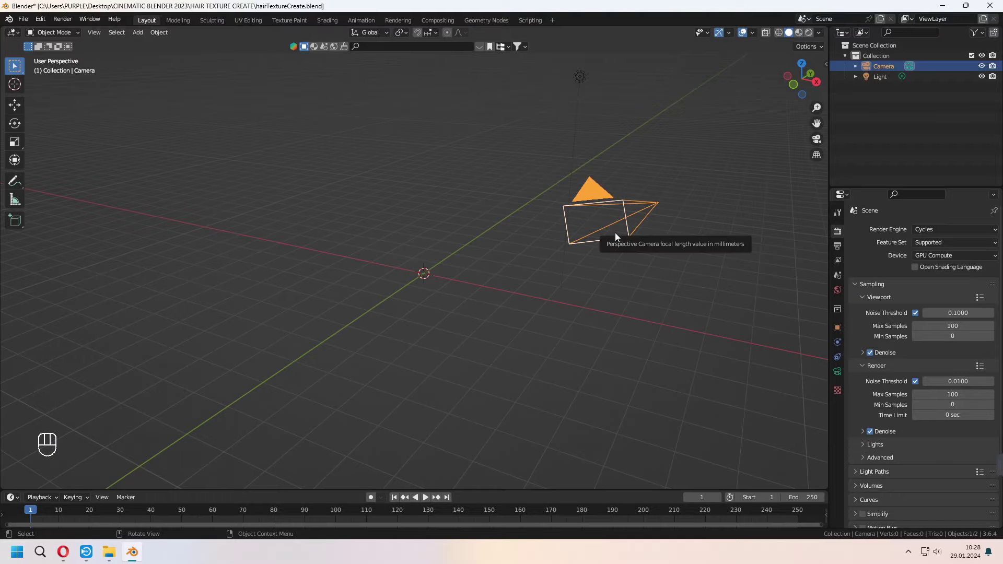
Look through the camera and rotate it 90° about X so it faces straight down.
{"action": "key", "text": "alt+r"}
{"action": "left_click_drag", "start_coordinate": [637, 259], "coordinate": [587, 253]}
{"action": "left_click_drag", "start_coordinate": [458, 290], "coordinate": [537, 284]}
{"action": "key", "text": "r"}
{"action": "key", "text": "x"}
{"action": "key", "text": "KP_9"}
{"action": "key", "text": "KP_0"}
{"action": "key", "text": "KP_Enter"}
{"action": "key", "text": "KP_0"}
Move the camera along Z and X so it sits above the origin.
{"action": "key", "text": "q"}
{"action": "key", "text": "g"}
{"action": "key", "text": "z"}
{"action": "key", "text": "g"}
{"action": "key", "text": "x"}
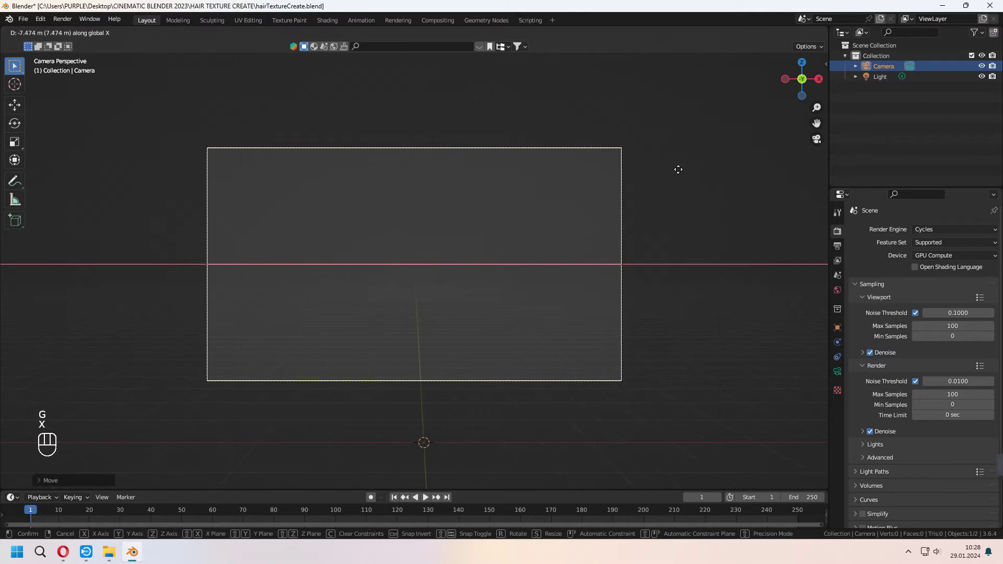
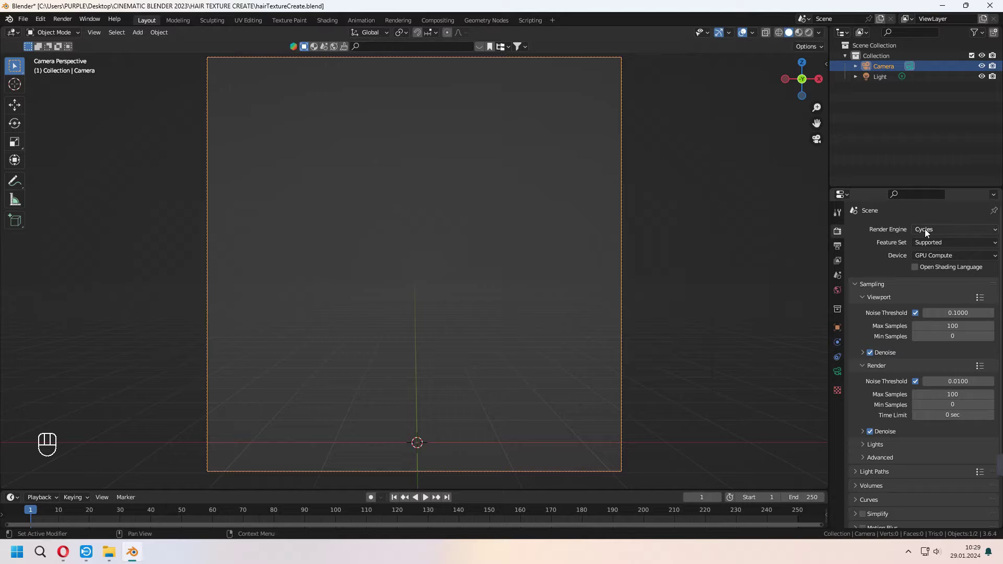
Make the film transparent, add a mesh plane and raise it along Z to the top of the frame.
{"action": "right_click", "coordinate": [860, 451]}
{"action": "left_click", "coordinate": [874, 446]}
{"action": "key", "text": "shift+a"}
{"action": "left_click_drag", "start_coordinate": [755, 40], "coordinate": [497, 135]}
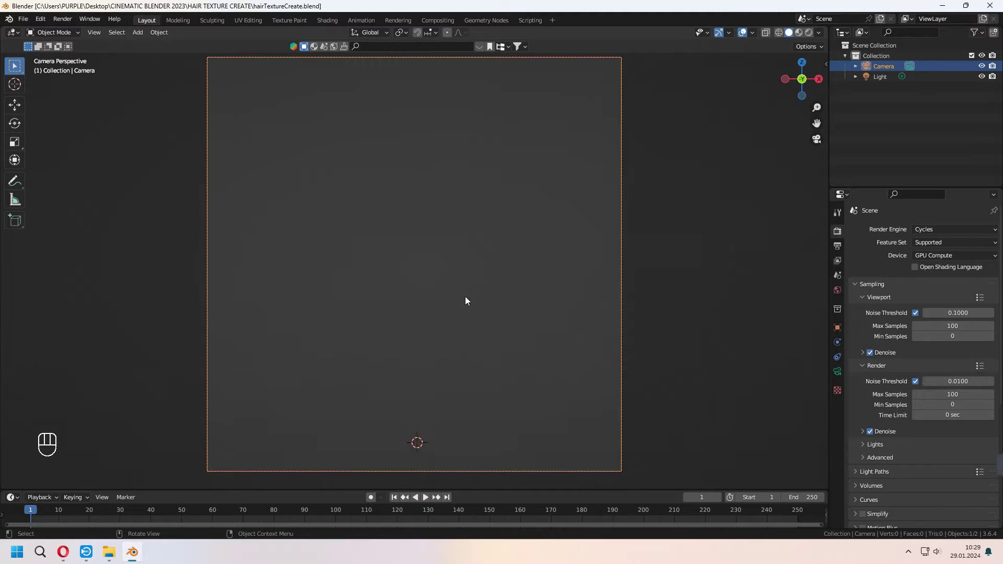
{"action": "key", "text": "shift+a"}
{"action": "key", "text": "g"}
{"action": "key", "text": "z"}
Add a particle system to the plane and set its type to Hair.
{"action": "left_click", "coordinate": [839, 353]}
{"action": "left_click", "coordinate": [839, 362]}
{"action": "left_click_drag", "start_coordinate": [992, 233], "coordinate": [932, 308]}
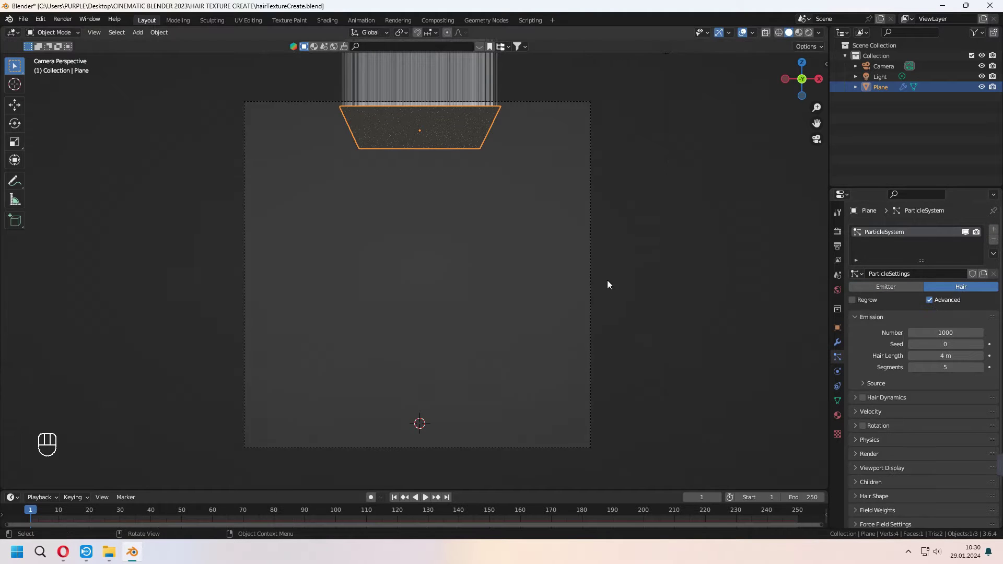
Flip the hair plane 180° so its strands hang down through the frame, then return to the camera view.
{"action": "key", "text": "g"}
{"action": "key", "text": "z"}
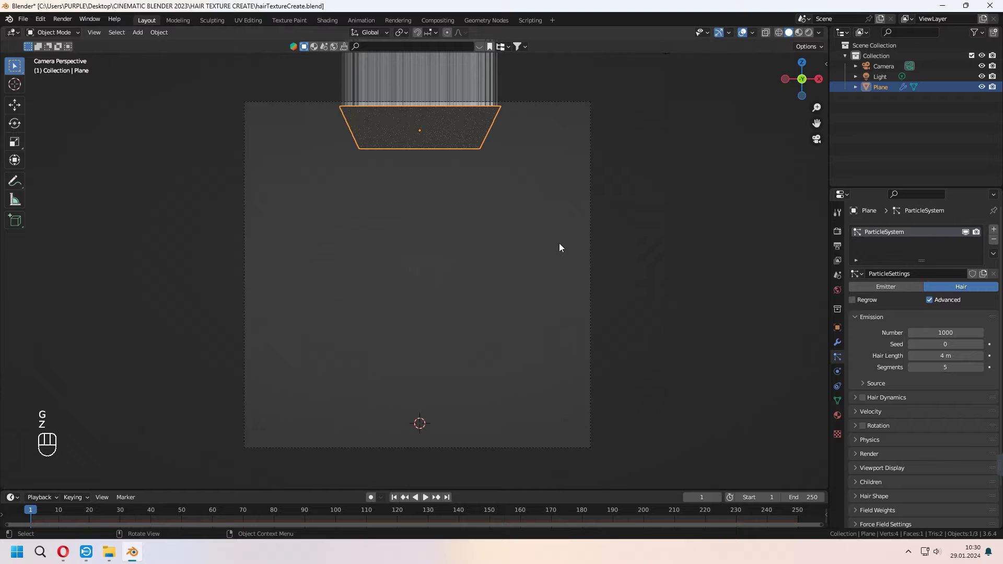
{"action": "left_click_drag", "start_coordinate": [557, 249], "coordinate": [511, 270]}
{"action": "left_click_drag", "start_coordinate": [758, 42], "coordinate": [602, 283]}
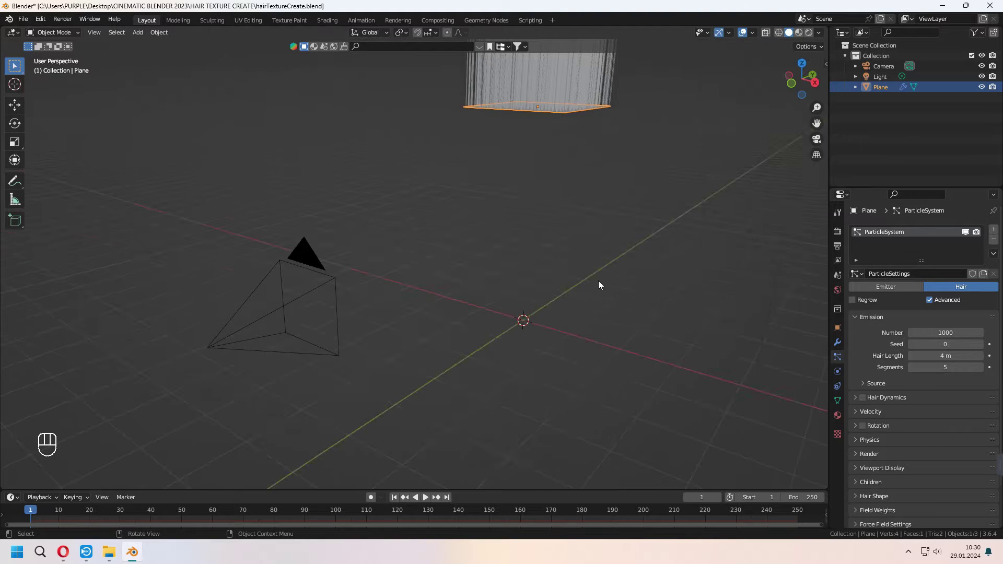
{"action": "key", "text": "KP_0"}
{"action": "key", "text": "r"}
{"action": "key", "text": "y"}
{"action": "key", "text": "KP_1"}
{"action": "key", "text": "KP_8"}
{"action": "key", "text": "KP_0"}
{"action": "key", "text": "KP_Enter"}
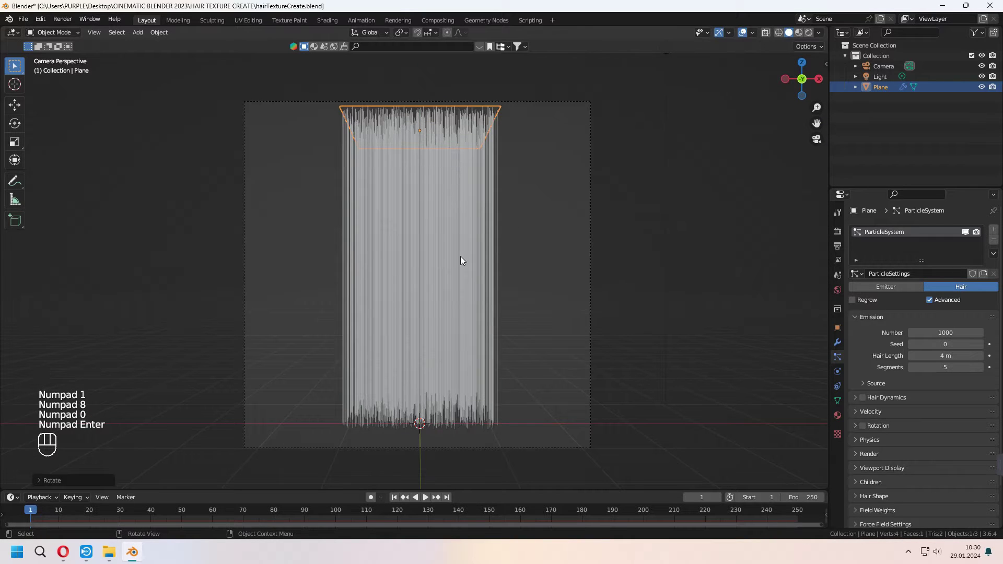
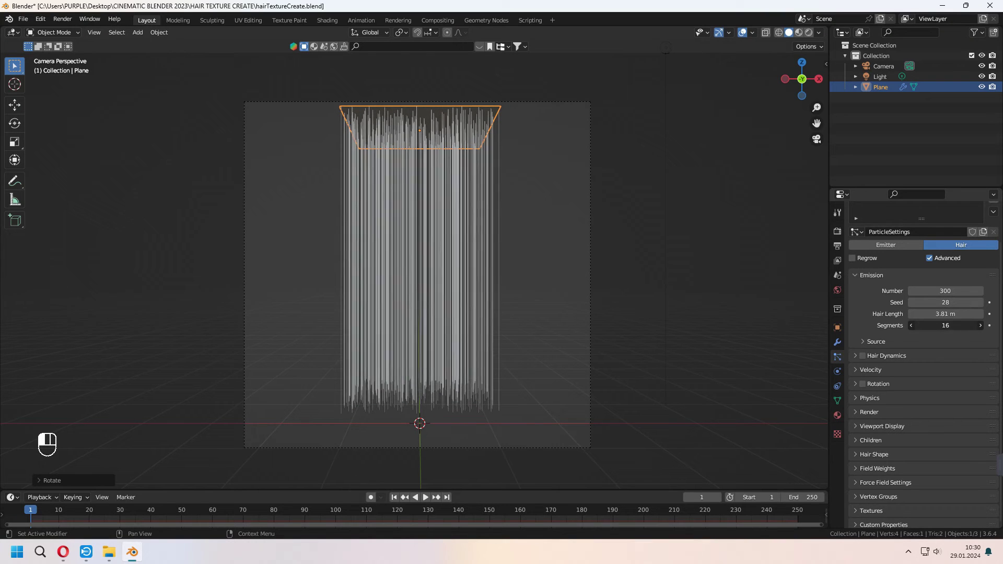
Enable Hair Dynamics and particle Rotation for the hair system.
{"action": "left_click", "coordinate": [864, 354]}
{"action": "left_click", "coordinate": [865, 386]}
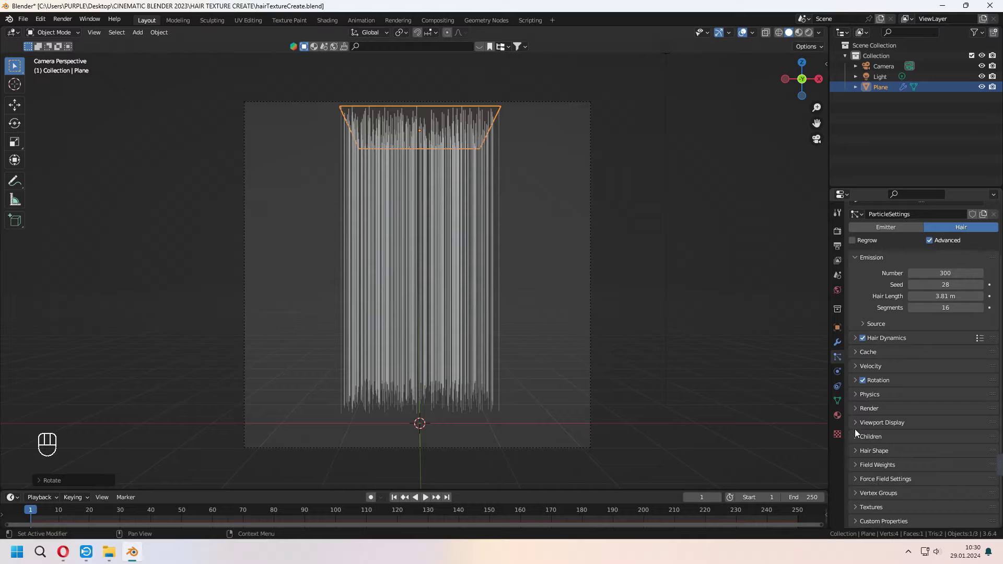
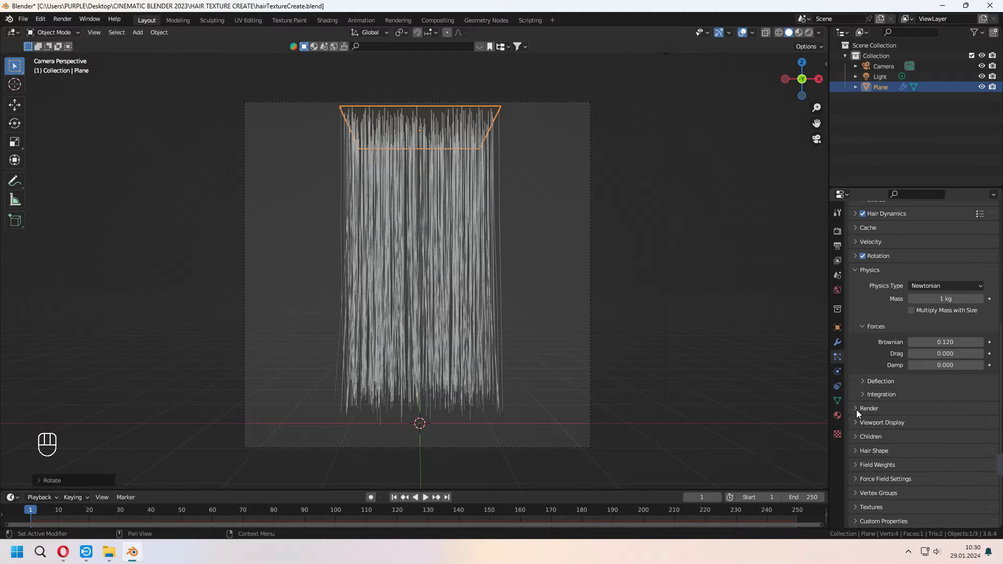
Add Interpolated children at 10 per parent and expand the Kink settings.
{"action": "left_click", "coordinate": [861, 442]}
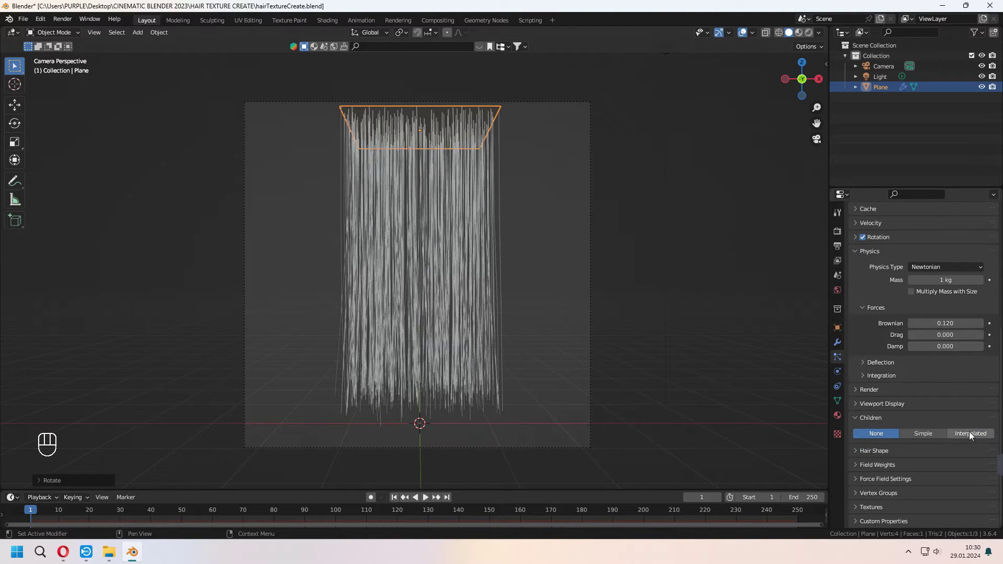
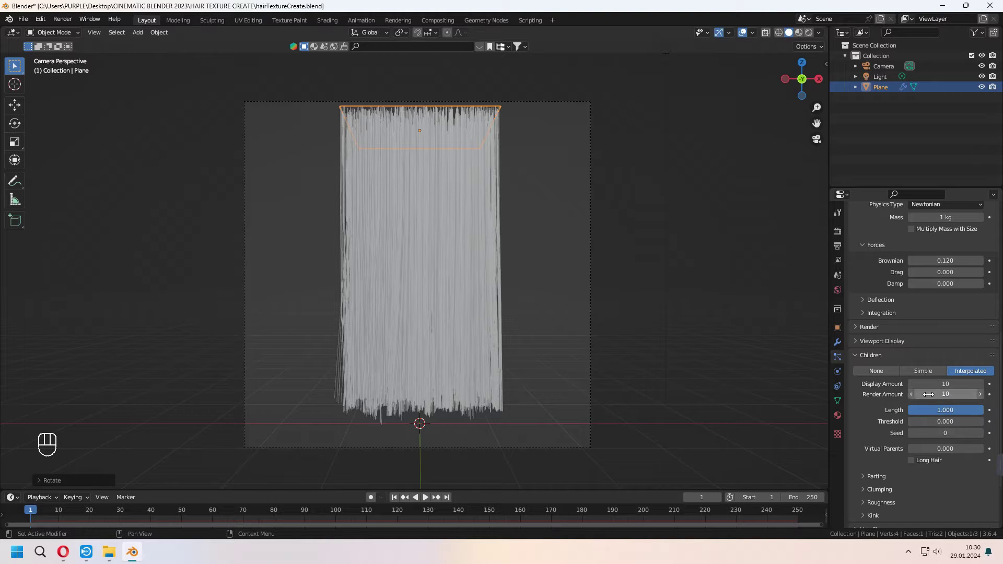
{"action": "left_click", "coordinate": [871, 437]}
{"action": "left_click_drag", "start_coordinate": [957, 453], "coordinate": [941, 409]}
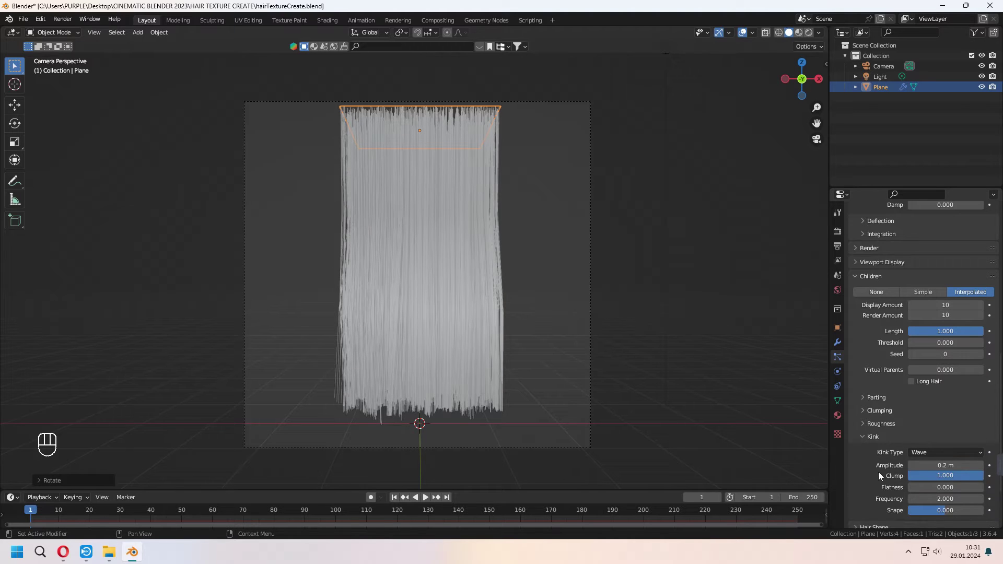
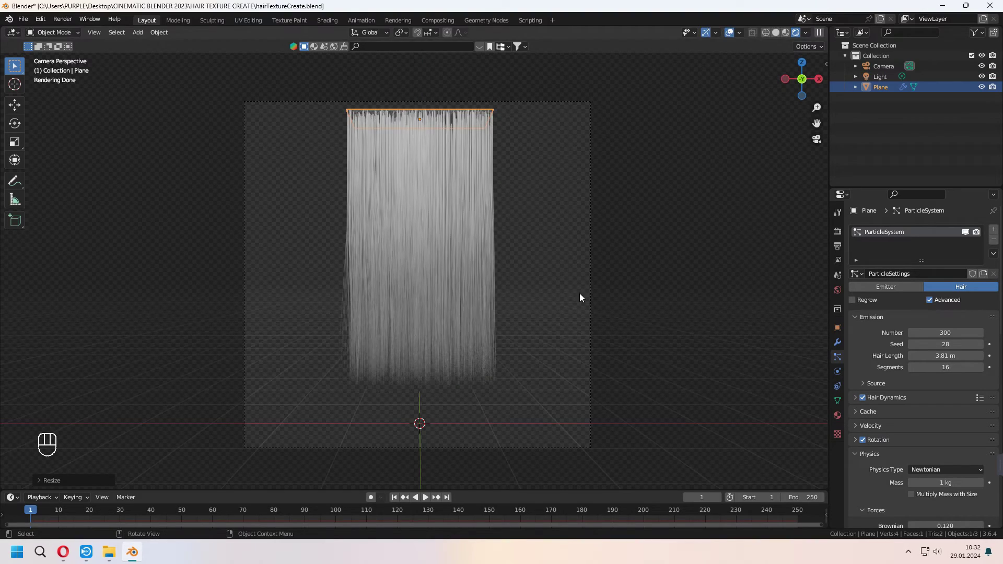
Move and scale the hair plane so the strand sits toward the left of the frame.
{"action": "key", "text": "g"}
{"action": "key", "text": "z"}
{"action": "key", "text": "g"}
{"action": "key", "text": "x"}
{"action": "key", "text": "s"}
{"action": "key", "text": "x"}
{"action": "key", "text": "g"}
{"action": "key", "text": "z"}
{"action": "key", "text": "x"}
{"action": "key", "text": "g"}
{"action": "key", "text": "s"}
{"action": "key", "text": "y"}
{"action": "key", "text": "g"}
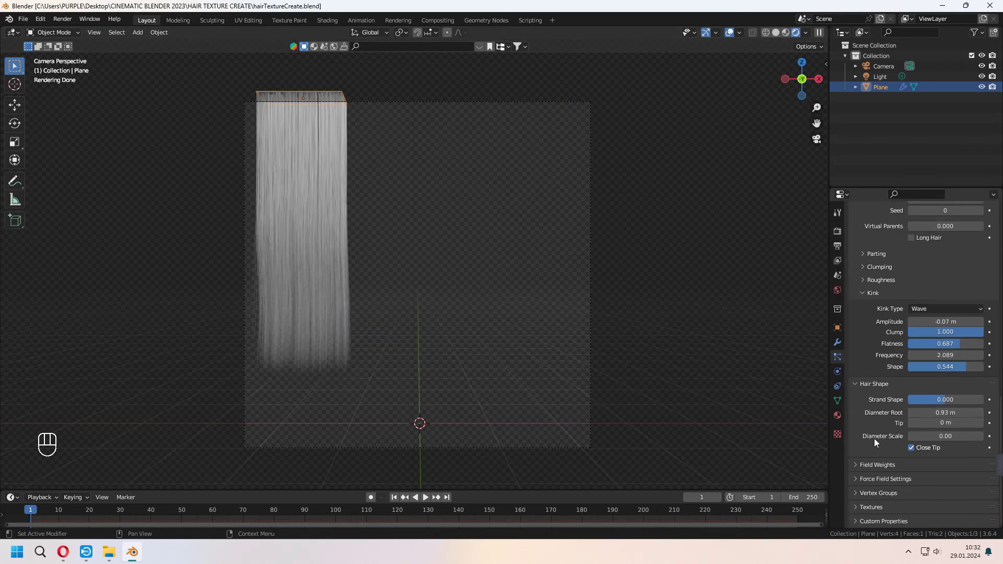
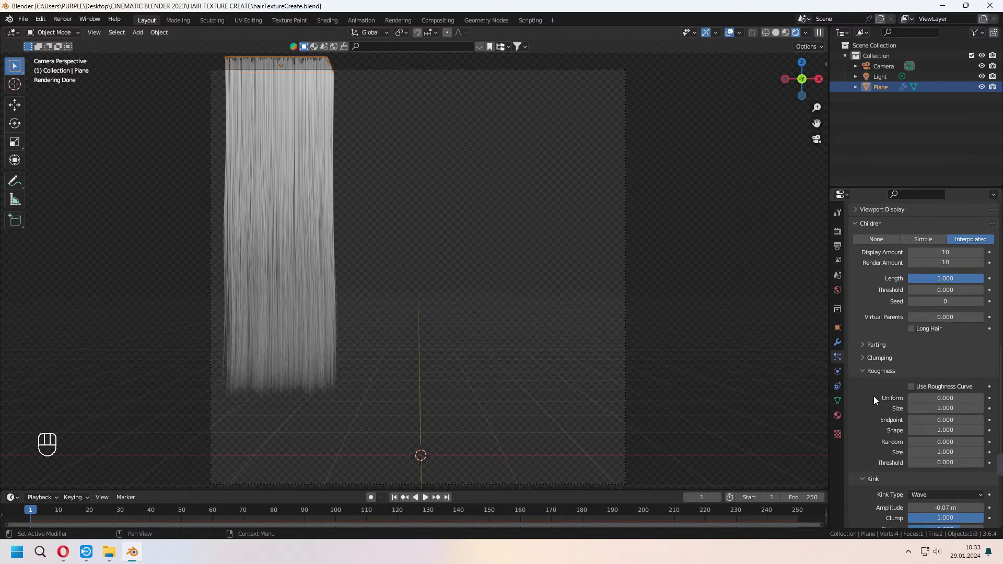
Set the child roughness threshold and raise the kink amplitude for wavy hair, then save the file.
{"action": "left_click", "coordinate": [944, 425]}
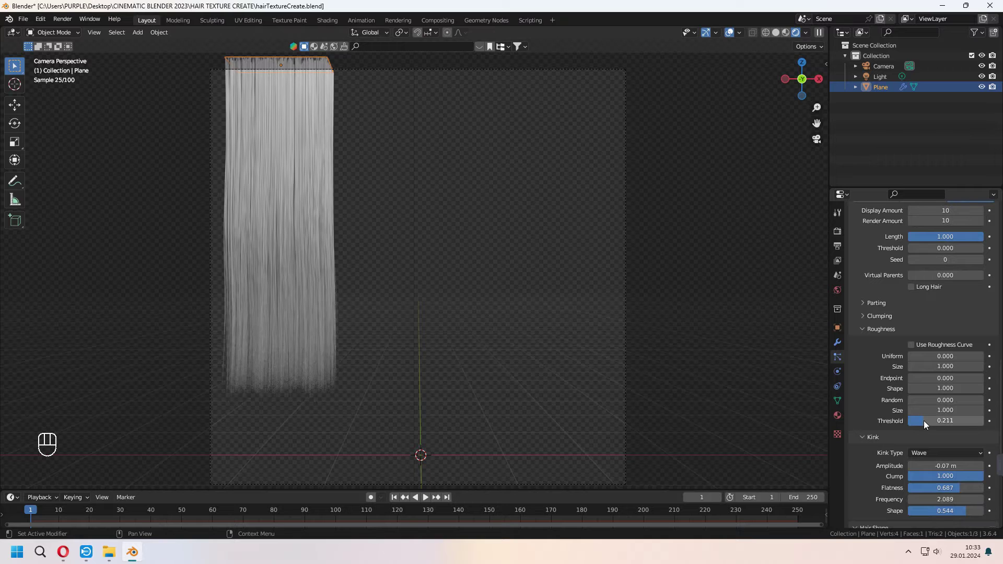
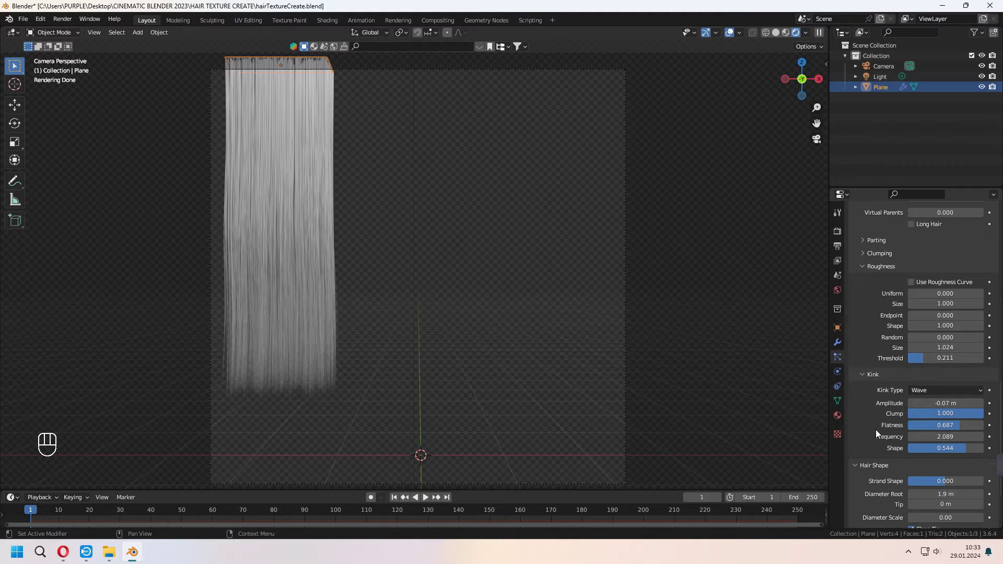
{"action": "left_click_drag", "start_coordinate": [939, 353], "coordinate": [935, 409]}
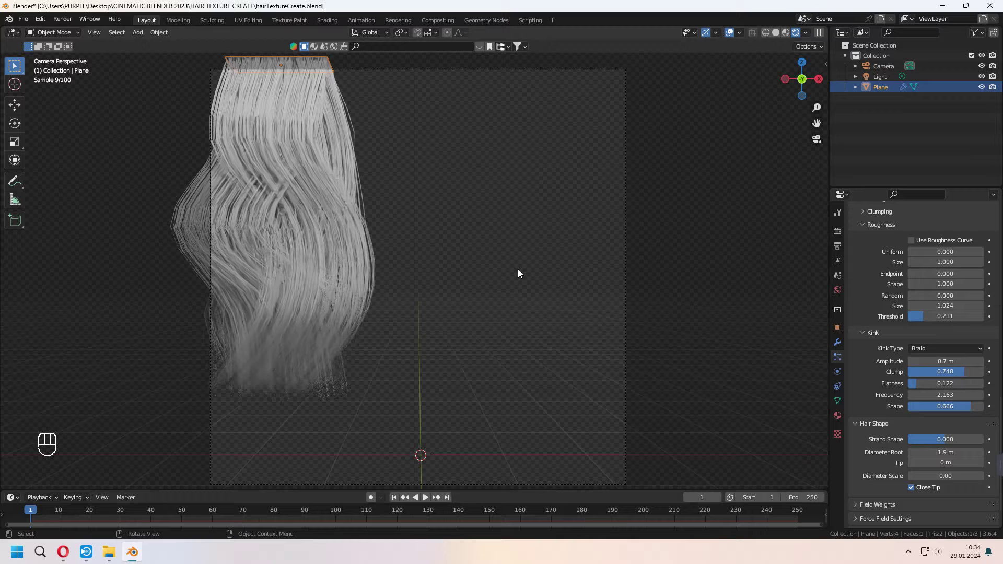
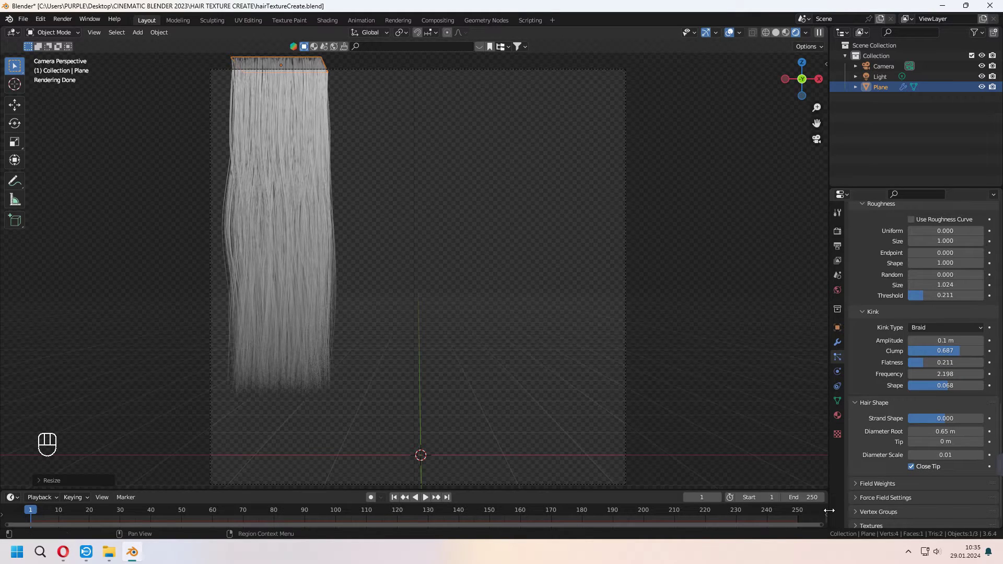
{"action": "key", "text": "ctrl+s"}
{"action": "left_click_drag", "start_coordinate": [273, 249], "coordinate": [840, 414]}
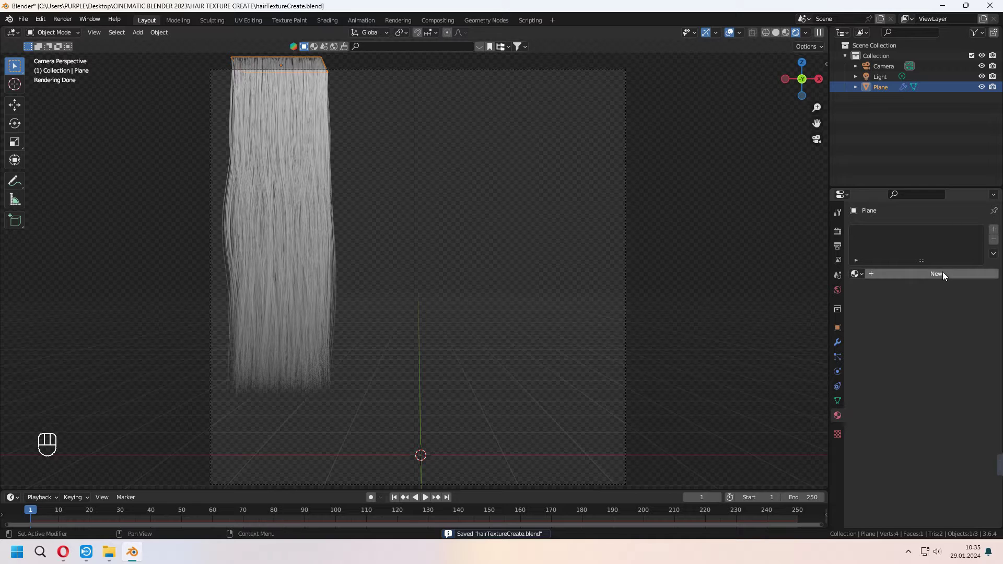
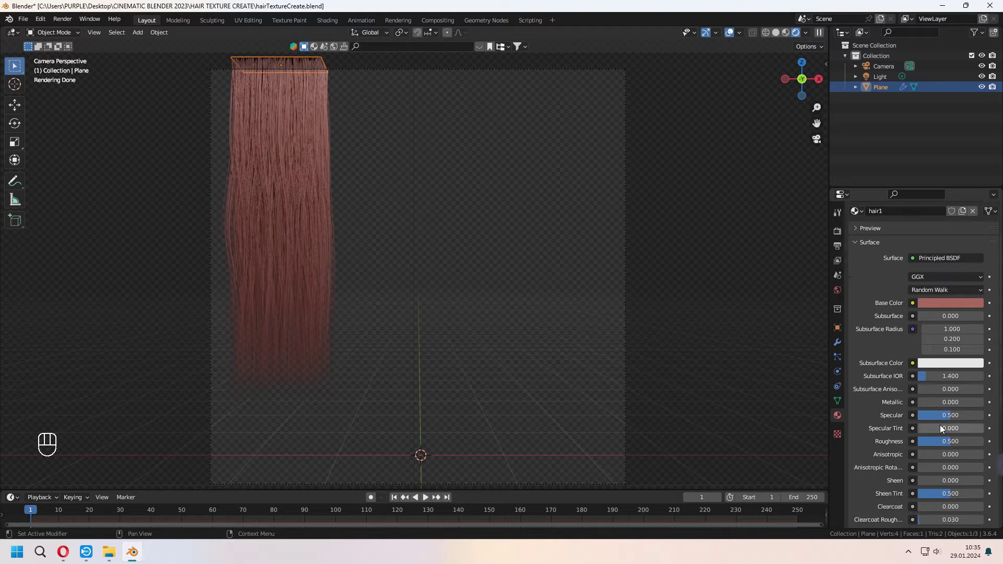
Give the pink hair1 material specular 0.287 and roughness 0.22.
{"action": "left_click", "coordinate": [947, 450]}
{"action": "left_click", "coordinate": [945, 444]}
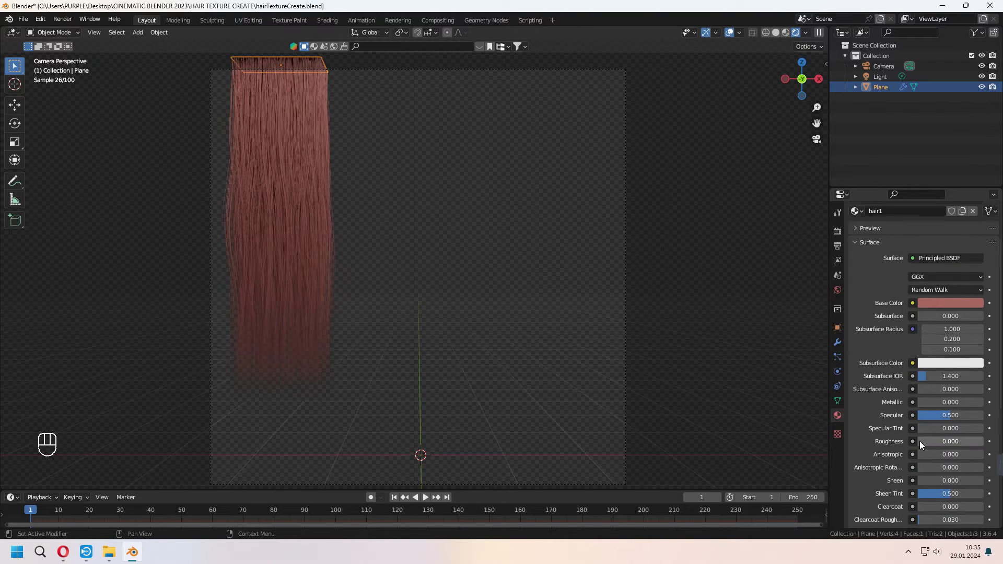
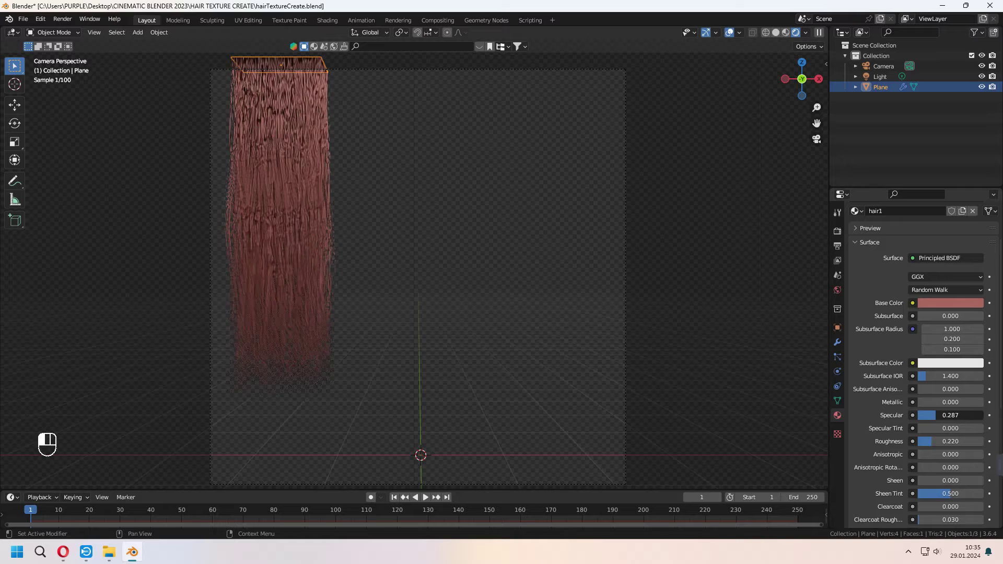
{"action": "left_click_drag", "start_coordinate": [944, 371], "coordinate": [410, 245]}
Save, duplicate the hair plane and start moving the copy along X.
{"action": "key", "text": "ctrl+s"}
{"action": "key", "text": "shift+d"}
{"action": "key", "text": "x"}
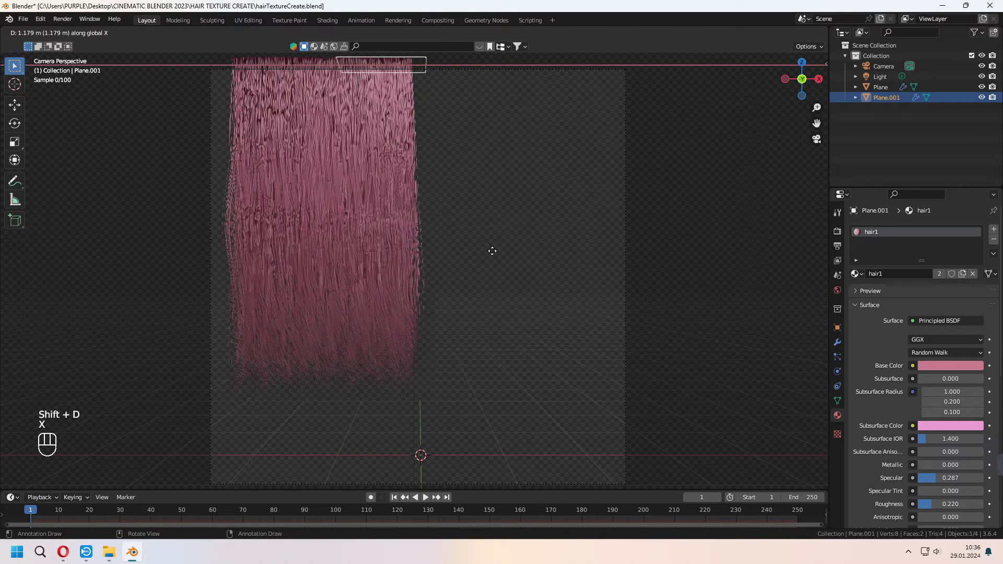
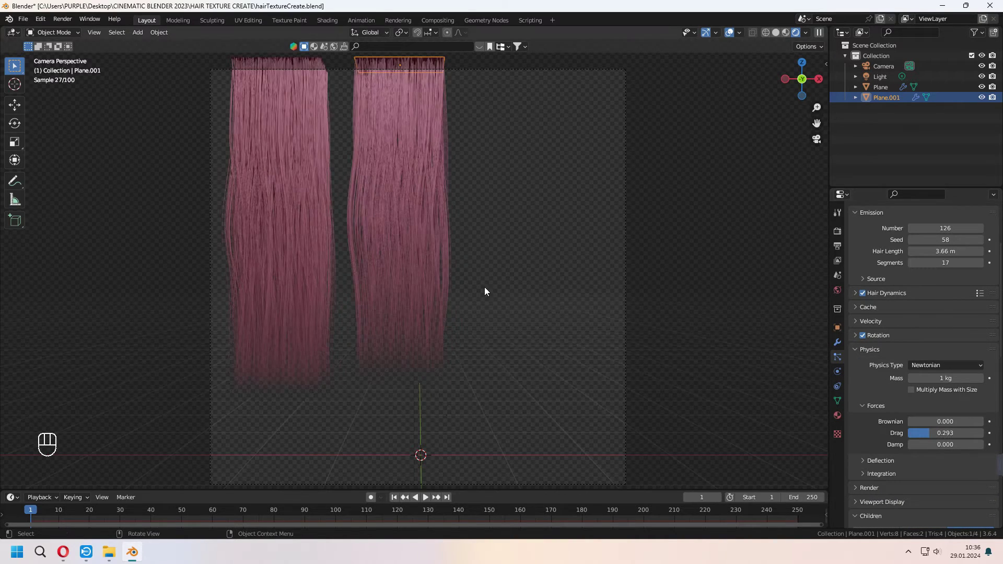
Place the second hair strand beside the first along X and save the file.
{"action": "key", "text": "g"}
{"action": "key", "text": "x"}
{"action": "key", "text": "ctrl+s"}
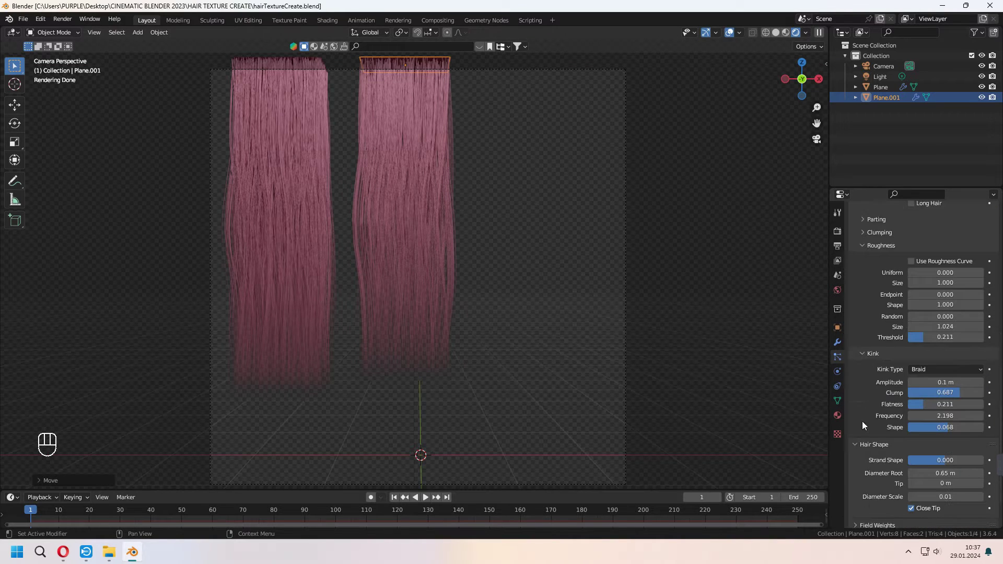
Switch the second strand's child kink type to Curl and adjust its settings.
{"action": "left_click_drag", "start_coordinate": [948, 354], "coordinate": [926, 418]}
{"action": "key", "text": "ctrl+z"}
{"action": "left_click_drag", "start_coordinate": [966, 350], "coordinate": [949, 376]}
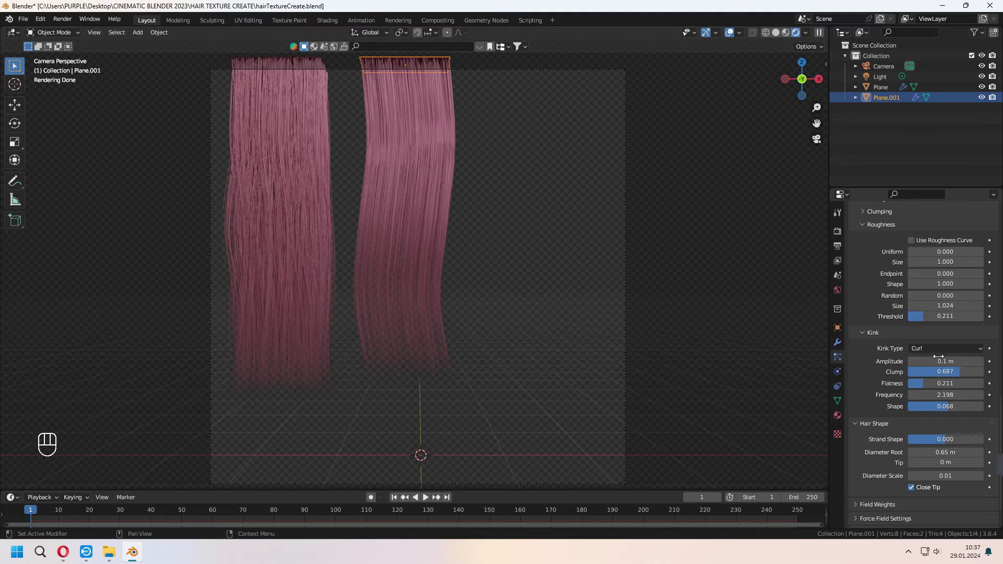
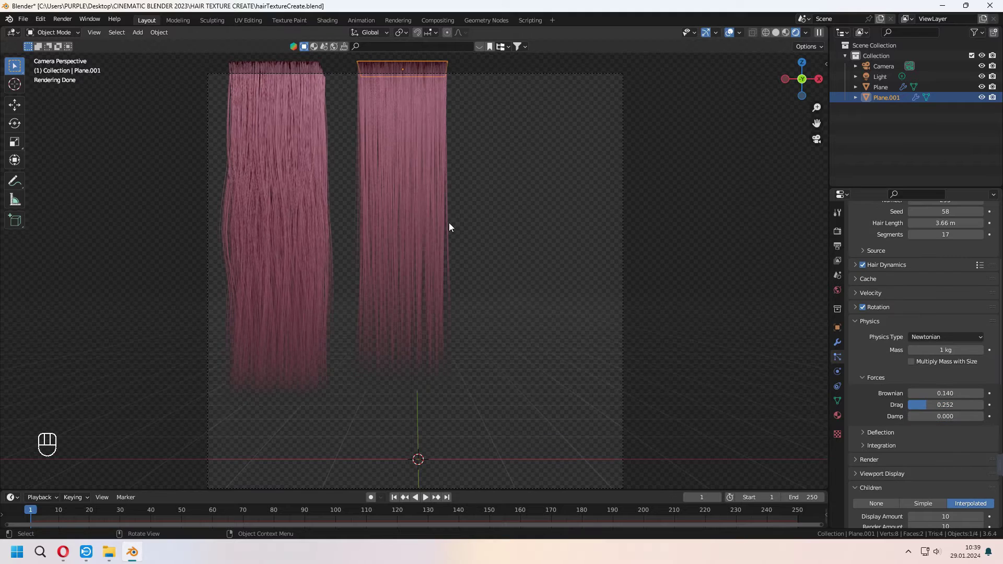
Duplicate the second plane to the right along X and set its kink to Spiral with -0.503 shape.
{"action": "key", "text": "shift+d"}
{"action": "key", "text": "x"}
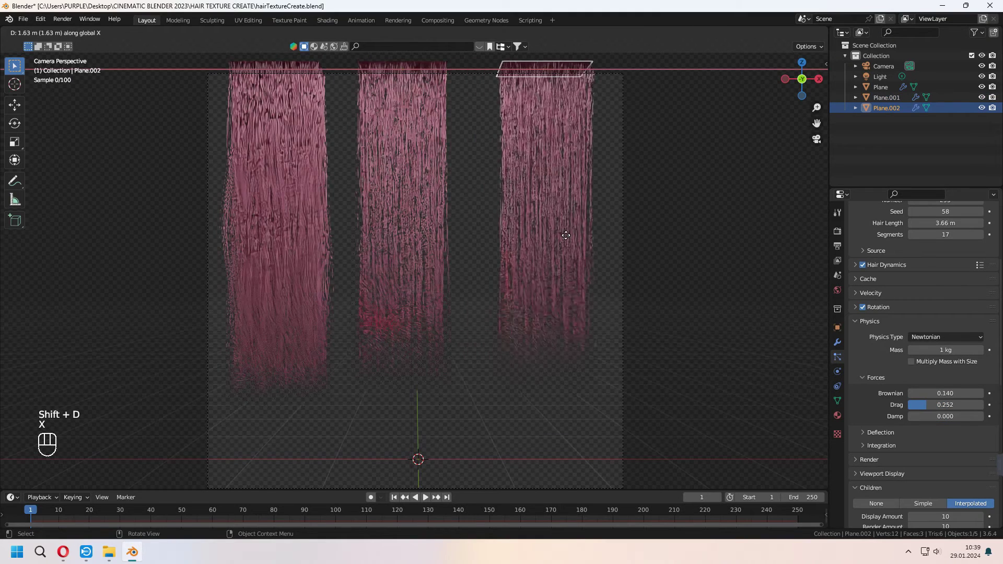
{"action": "left_click_drag", "start_coordinate": [563, 237], "coordinate": [932, 380]}
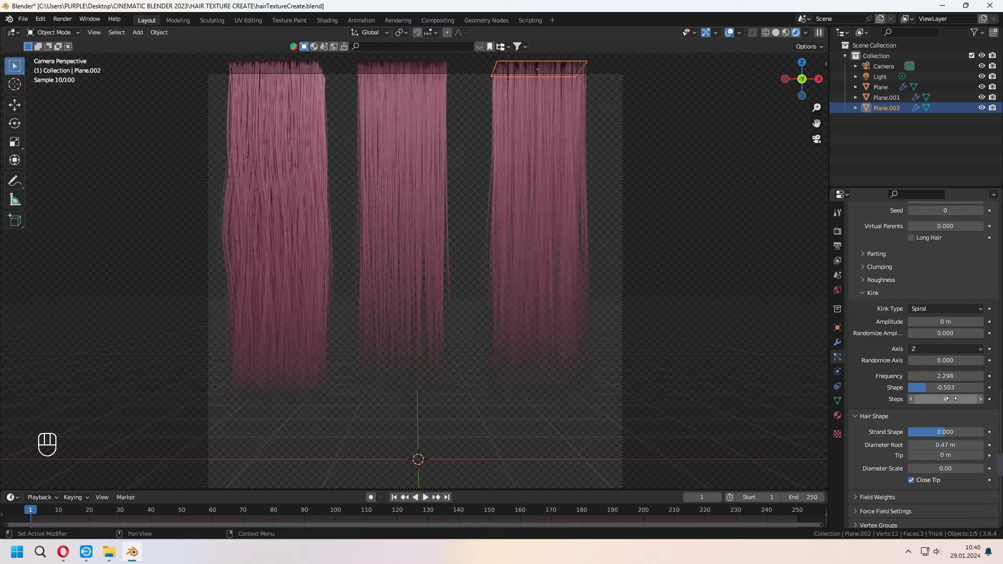
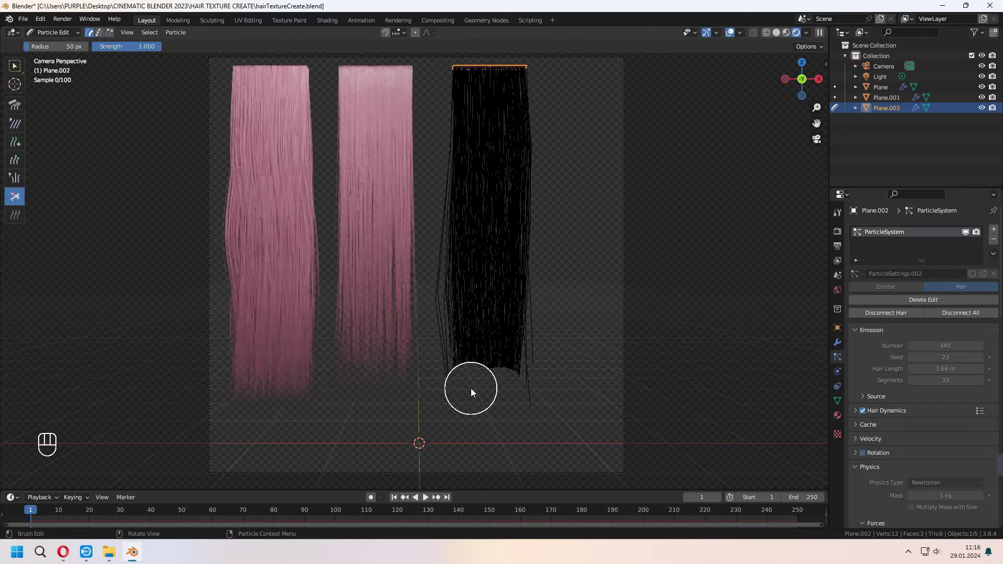
Comb the third strand in Particle Edit so its ends taper inward, then save.
{"action": "left_click_drag", "start_coordinate": [535, 372], "coordinate": [23, 108]}
{"action": "key", "text": "ctrl+z"}
{"action": "left_click", "coordinate": [20, 107]}
{"action": "left_click", "coordinate": [467, 336]}
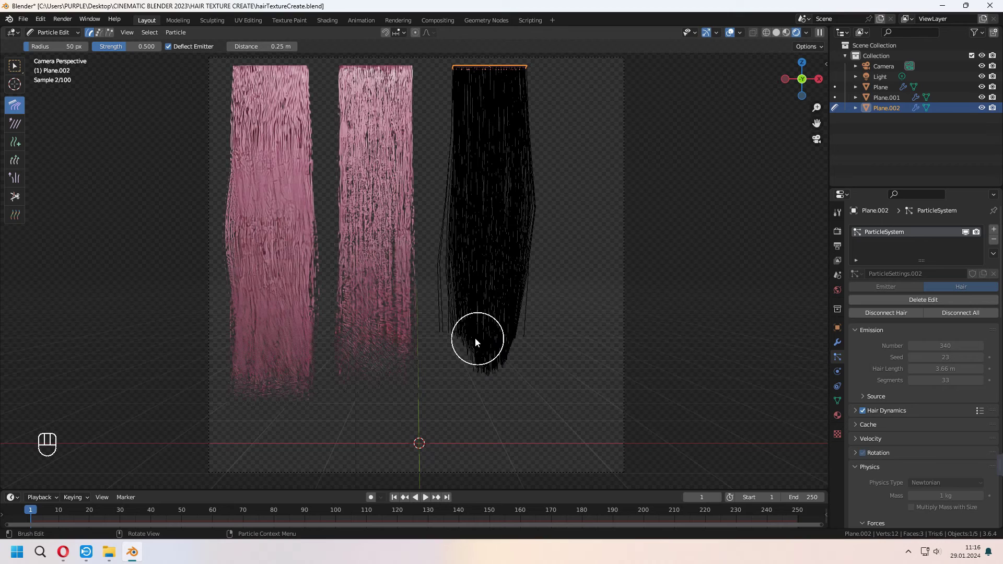
{"action": "left_click_drag", "start_coordinate": [491, 376], "coordinate": [185, 104]}
{"action": "key", "text": "ctrl+s"}
{"action": "key", "text": "a"}
{"action": "left_click", "coordinate": [541, 342]}
Adjust the third strand's rotation and position, delete a stray object, and save.
{"action": "key", "text": "r"}
{"action": "key", "text": "x"}
{"action": "double_click", "coordinate": [513, 267]}
{"action": "key", "text": "r"}
{"action": "key", "text": "g"}
{"action": "key", "text": "y"}
{"action": "key", "text": "KP_0"}
{"action": "key", "text": "g"}
{"action": "key", "text": "z"}
{"action": "left_click", "coordinate": [469, 289]}
{"action": "key", "text": "g"}
{"action": "key", "text": "y"}
{"action": "key", "text": "KP_0"}
{"action": "left_click", "coordinate": [490, 214]}
{"action": "key", "text": "Delete"}
{"action": "key", "text": "ctrl+s"}
Duplicate the plane as Plane.003, rotate it 90° on Y and move it to lie sideways near the frame bottom.
{"action": "left_click", "coordinate": [569, 247]}
{"action": "key", "text": "shift+d"}
{"action": "key", "text": "r"}
{"action": "key", "text": "y"}
{"action": "key", "text": "KP_9"}
{"action": "key", "text": "KP_0"}
{"action": "key", "text": "KP_Enter"}
{"action": "key", "text": "g"}
{"action": "key", "text": "z"}
{"action": "key", "text": "g"}
{"action": "key", "text": "x"}
{"action": "key", "text": "s"}
{"action": "key", "text": "g"}
{"action": "key", "text": "z"}
{"action": "key", "text": "g"}
{"action": "key", "text": "x"}
{"action": "key", "text": "a"}
{"action": "key", "text": "a"}
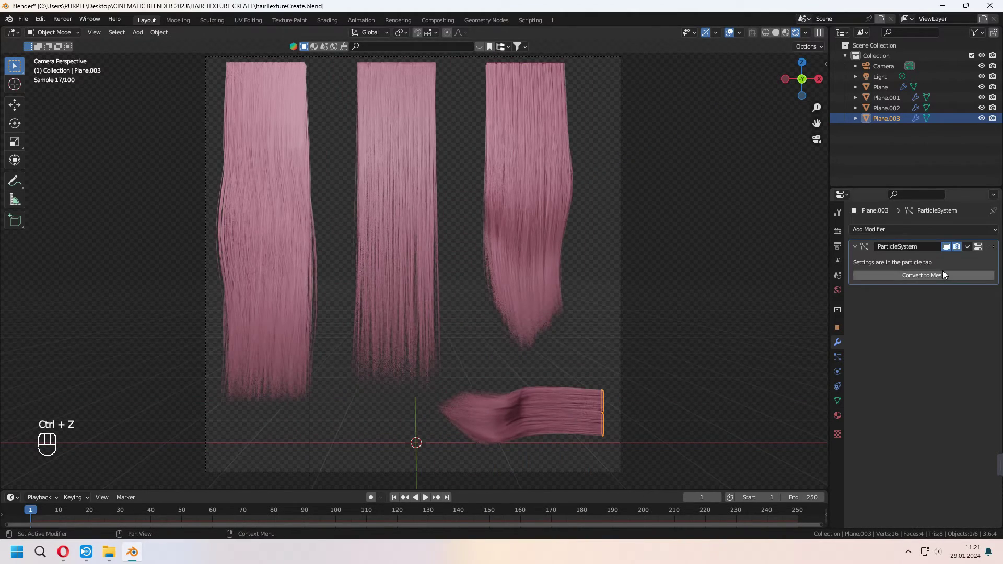
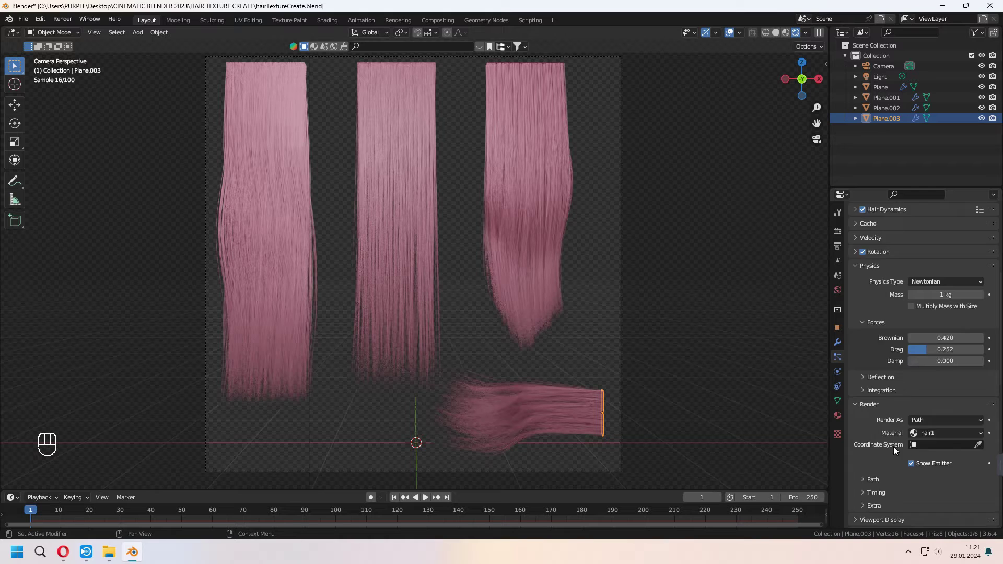
Tune Plane.003's kink clumping and hair length into a short tapered wisp and save.
{"action": "left_click_drag", "start_coordinate": [945, 340], "coordinate": [941, 358]}
{"action": "key", "text": "ctrl+s"}
{"action": "left_click", "coordinate": [949, 338]}
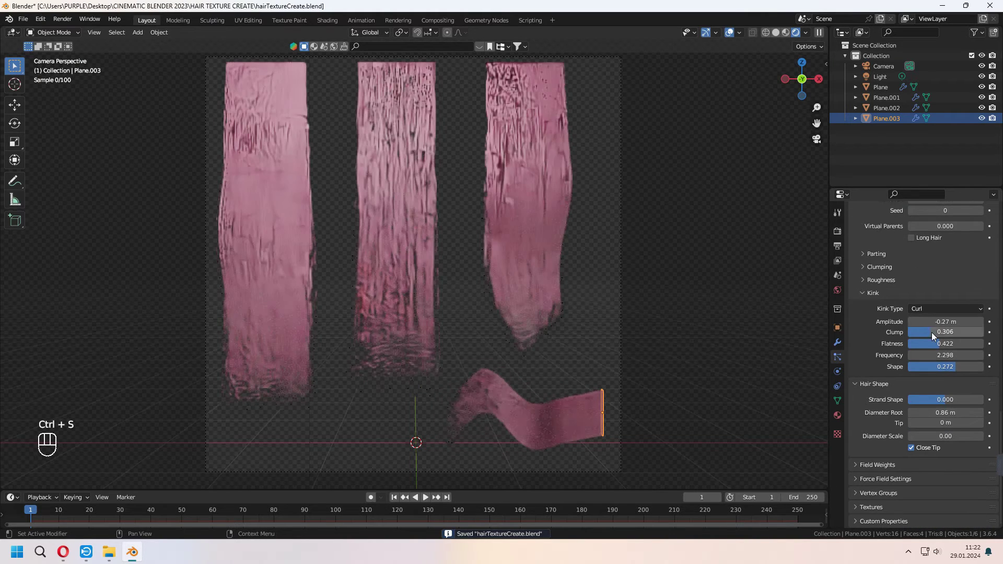
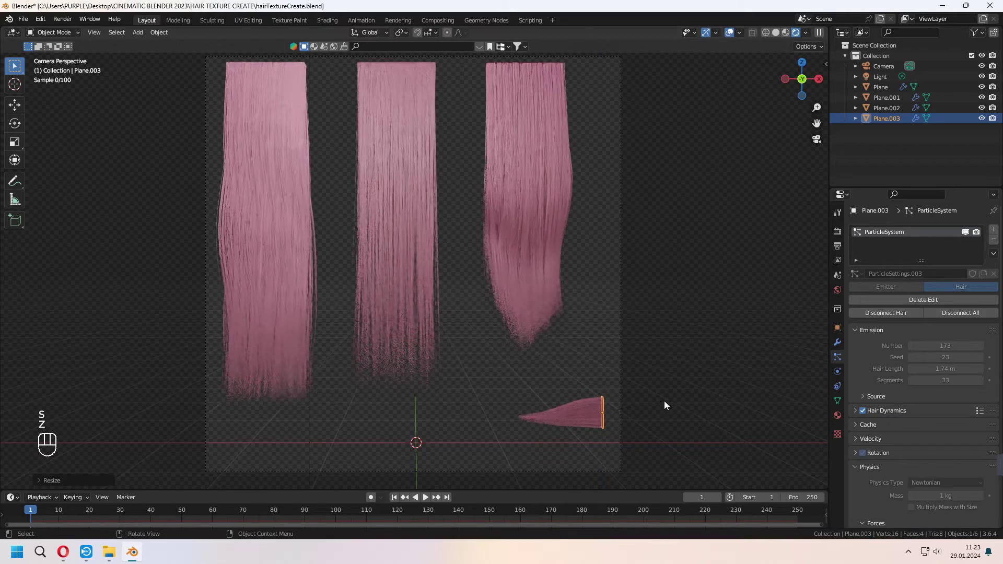
Duplicate the short clump as Plane.004 and move it along X beside the original.
{"action": "key", "text": "shift+d"}
{"action": "key", "text": "x"}
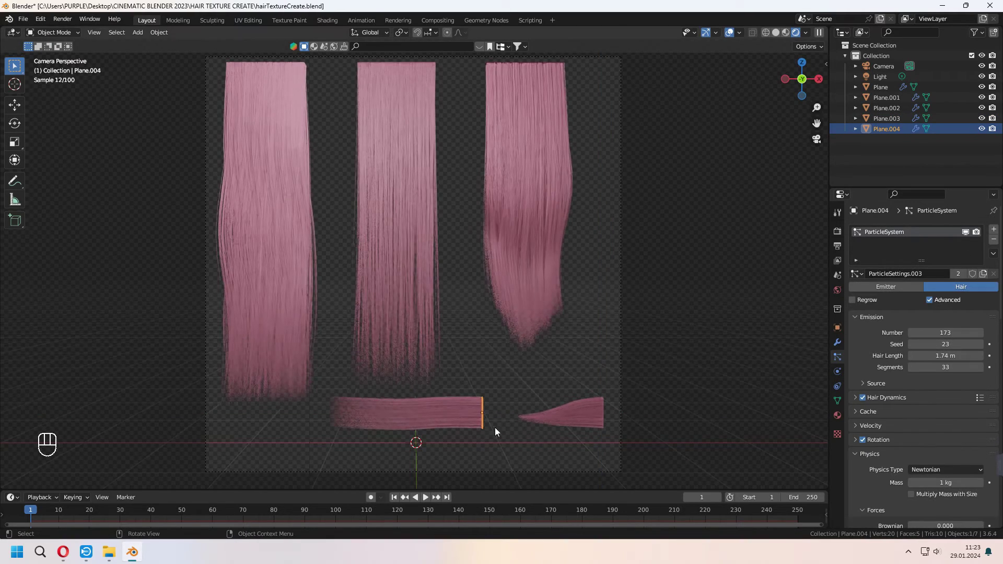